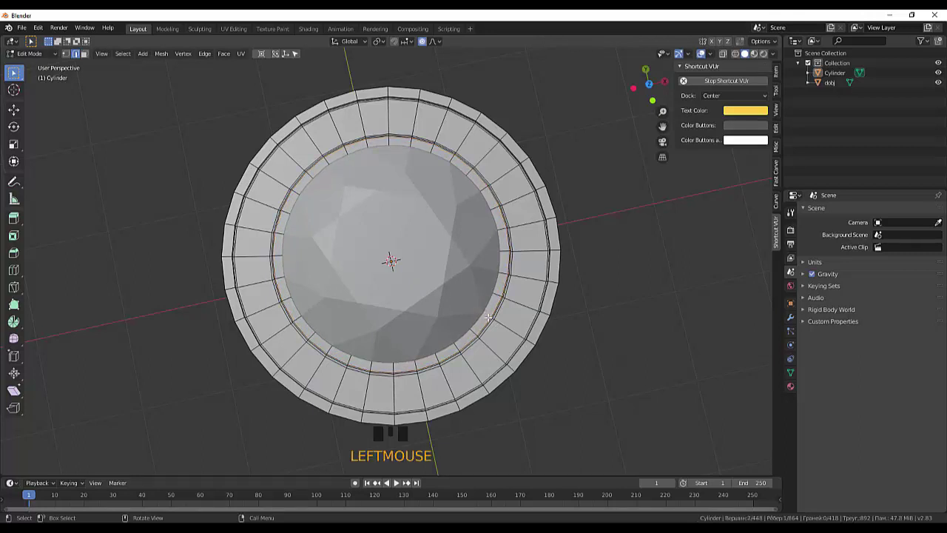
Cut support loops near the inner and outer rim edges, then undo the misplaced cuts.
{"action": "key", "text": "ctrl+r"}
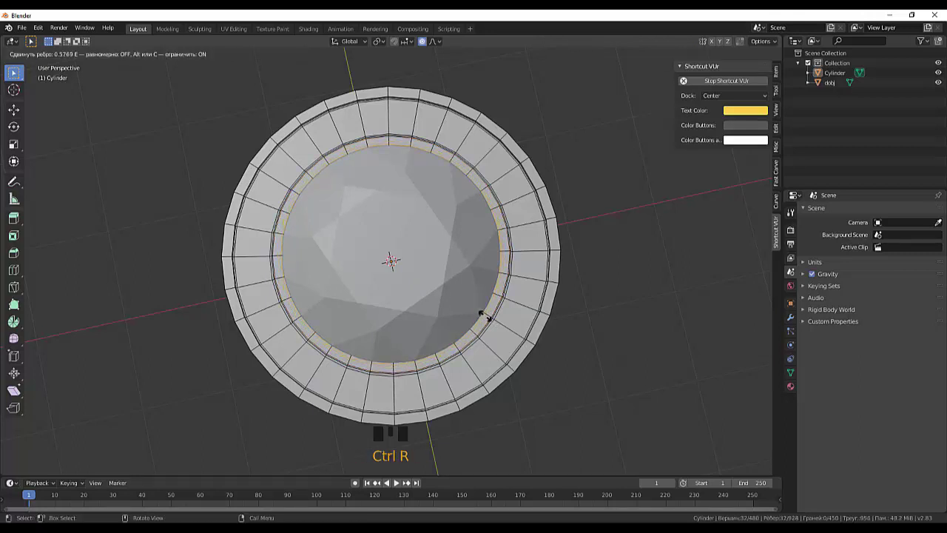
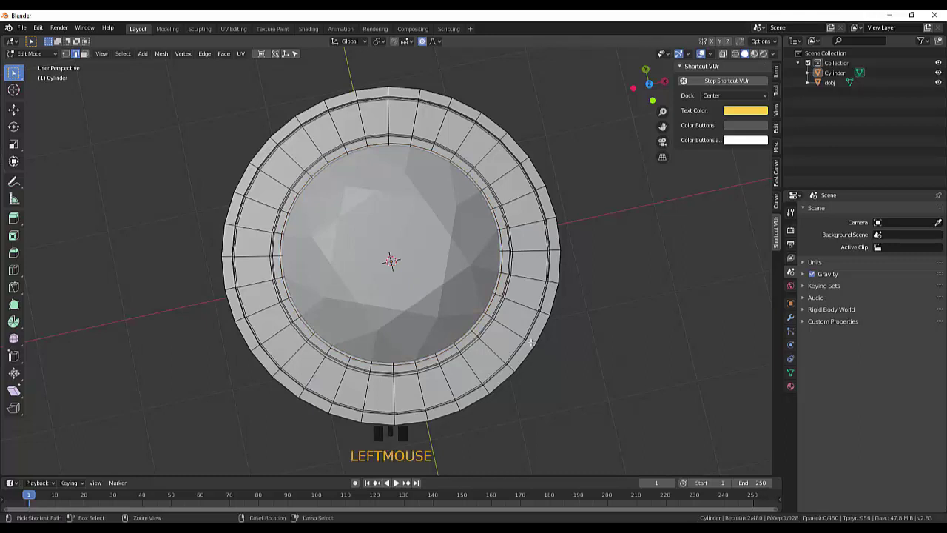
{"action": "key", "text": "ctrl+r"}
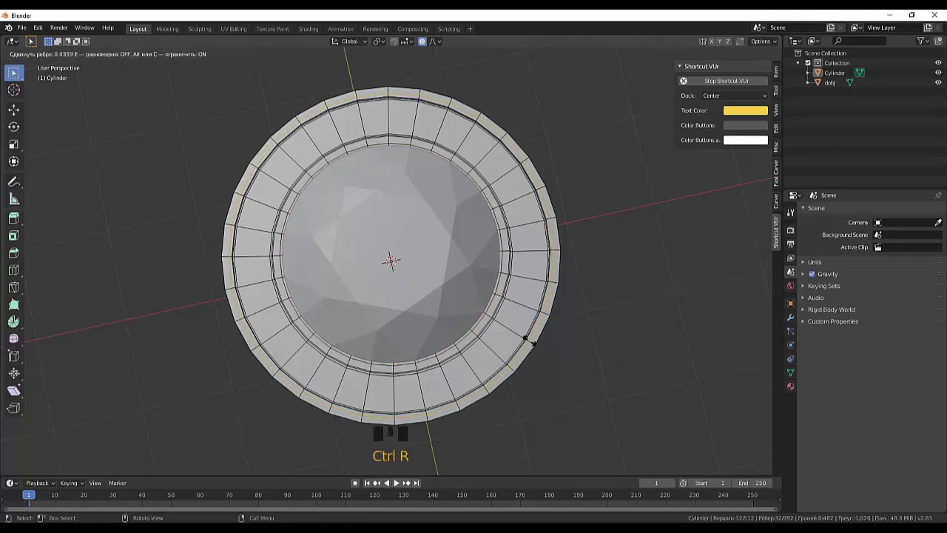
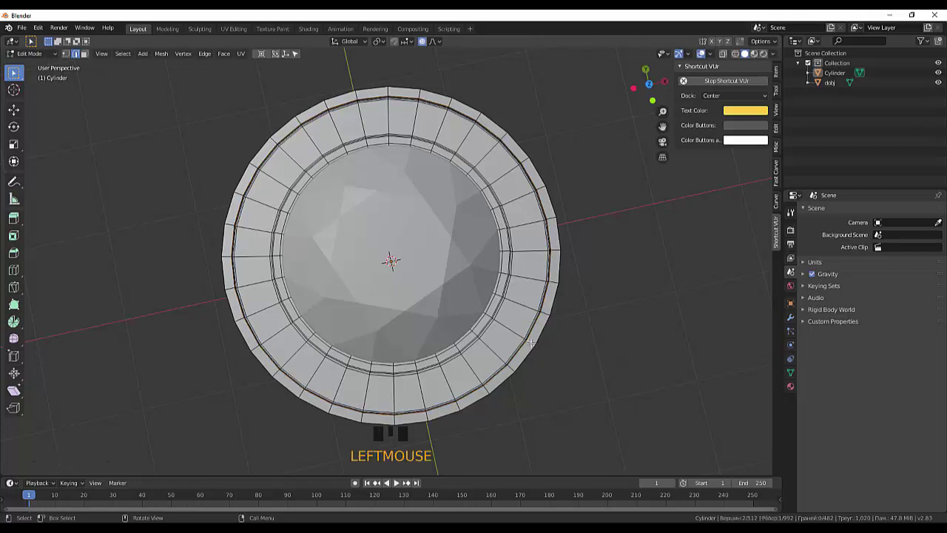
{"action": "key", "text": "ctrl+z"}
{"action": "key", "text": "ctrl+z"}
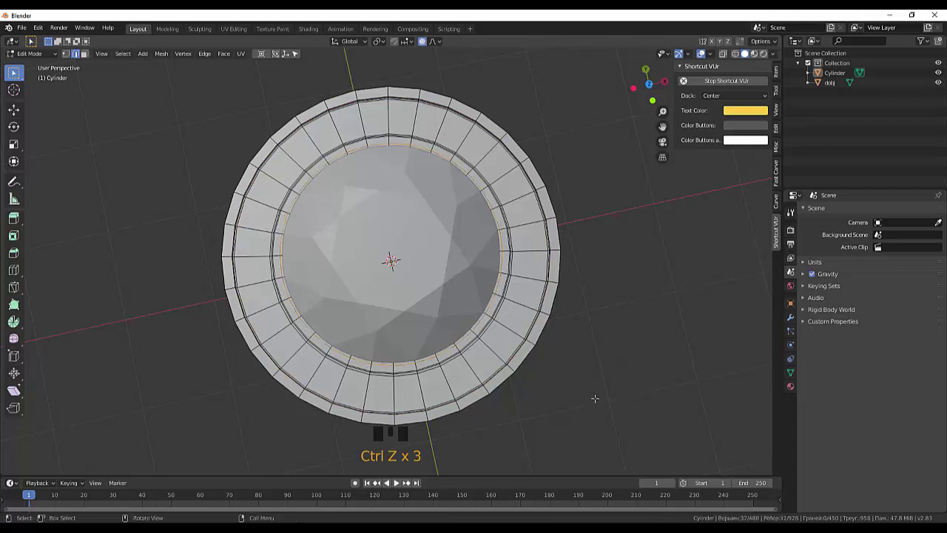
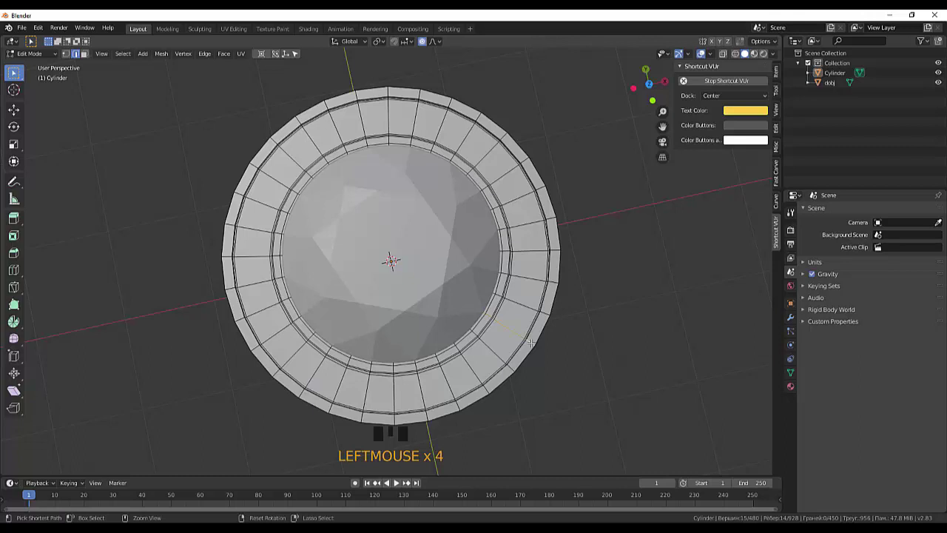
Re-cut two tight support loops hugging the outer edge of the top rim.
{"action": "key", "text": "ctrl+r"}
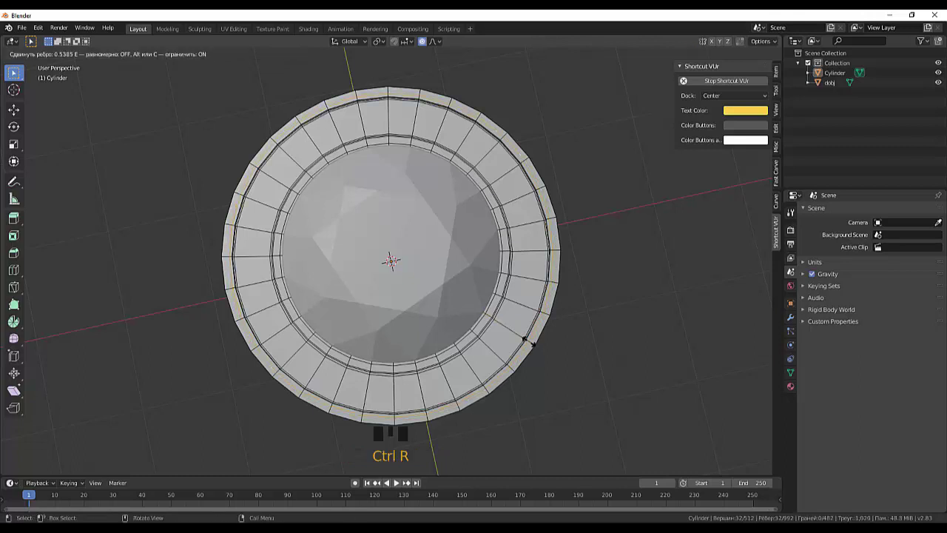
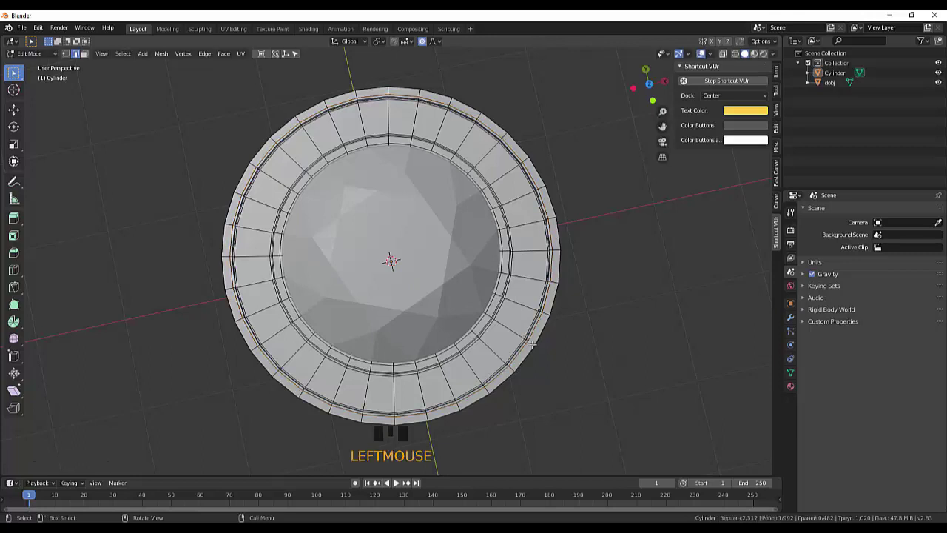
{"action": "key", "text": "ctrl+r"}
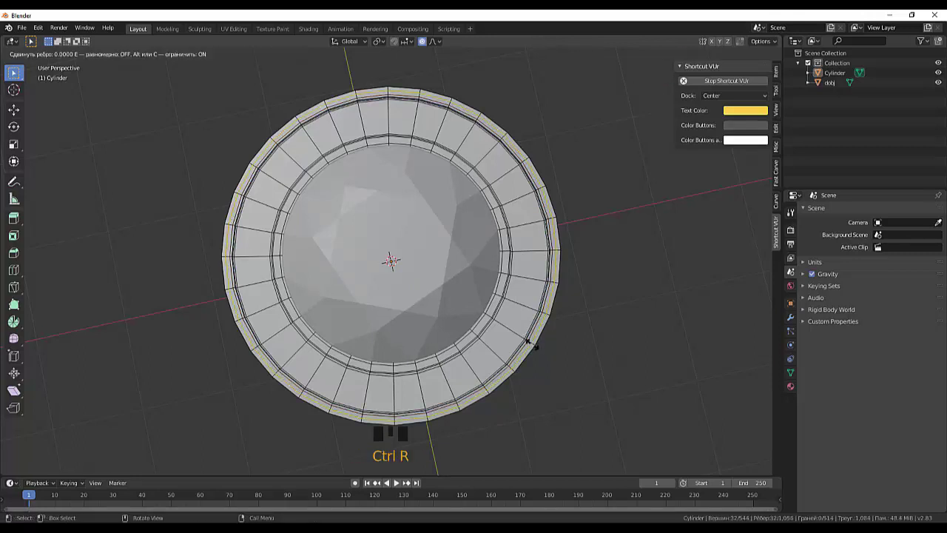
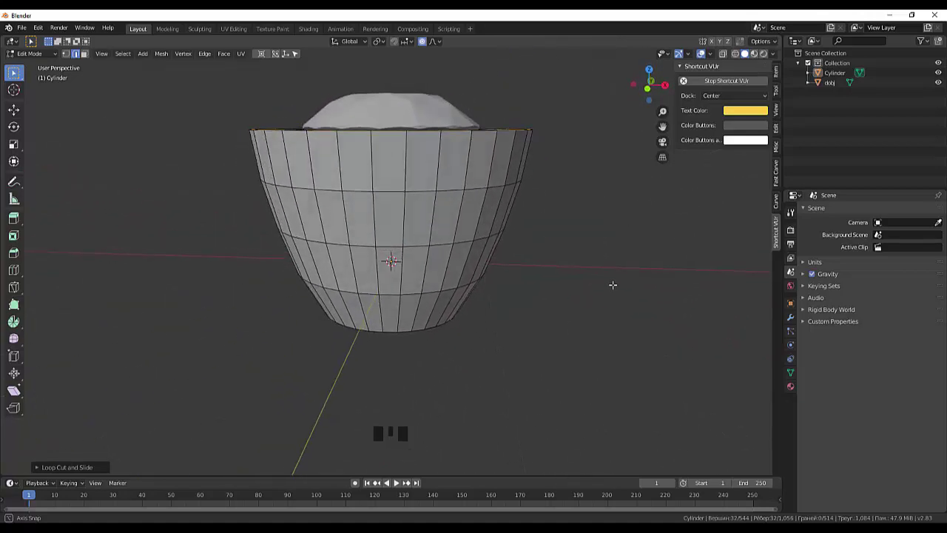
Return to Object Mode and view the whole cup in Right Orthographic side view.
{"action": "scroll", "scroll_direction": "down", "scroll_amount": 3}
{"action": "scroll", "scroll_direction": "up", "scroll_amount": 3}
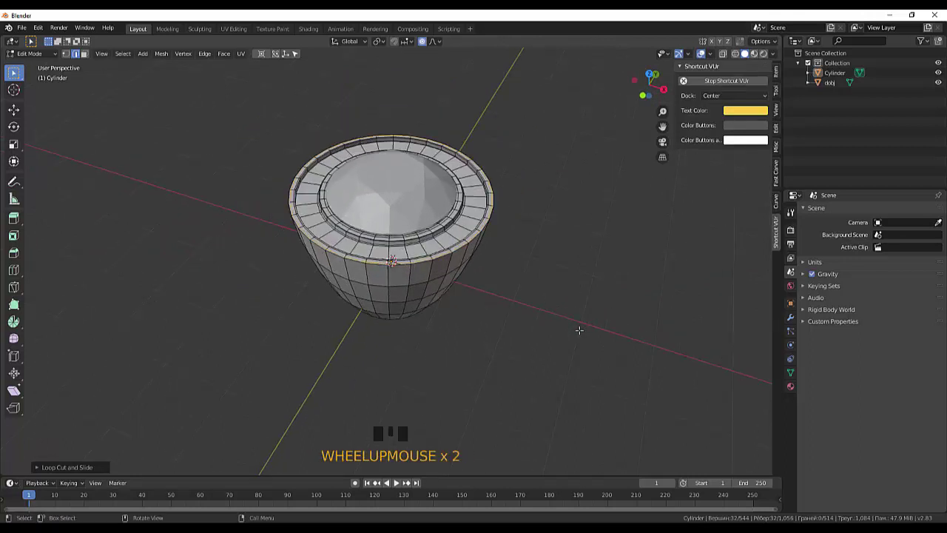
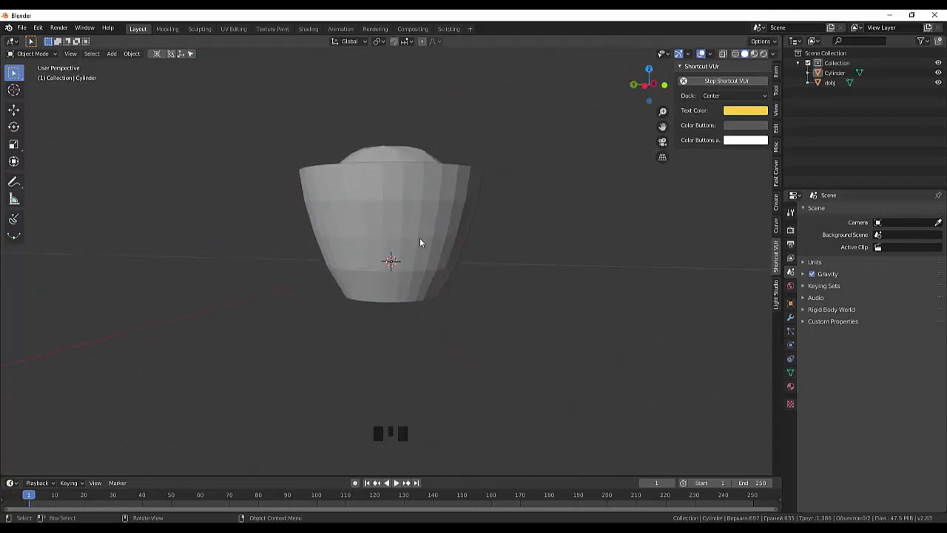
{"action": "scroll", "scroll_direction": "up", "scroll_amount": 3}
{"action": "left_click_drag", "start_coordinate": [424, 245], "coordinate": [608, 268]}
{"action": "left_click", "coordinate": [609, 268]}
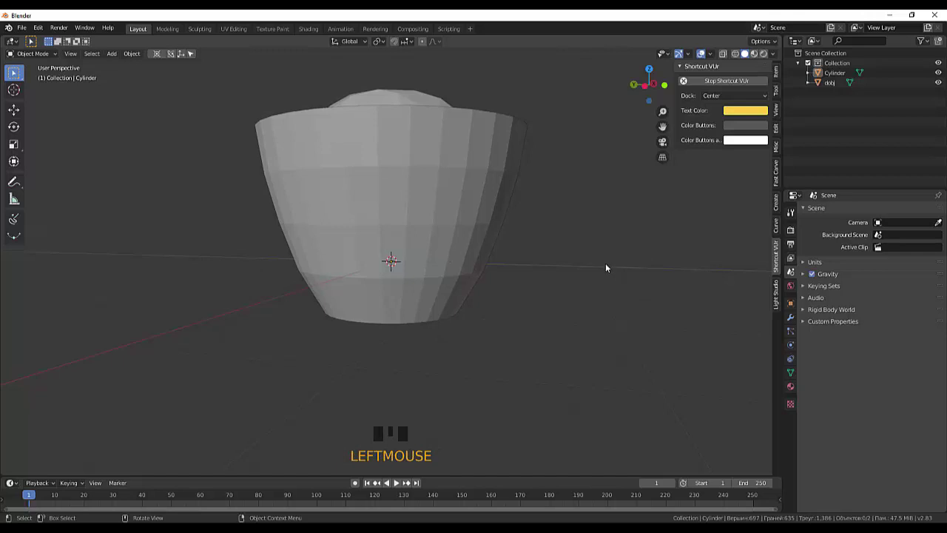
{"action": "key", "text": "KP_3"}
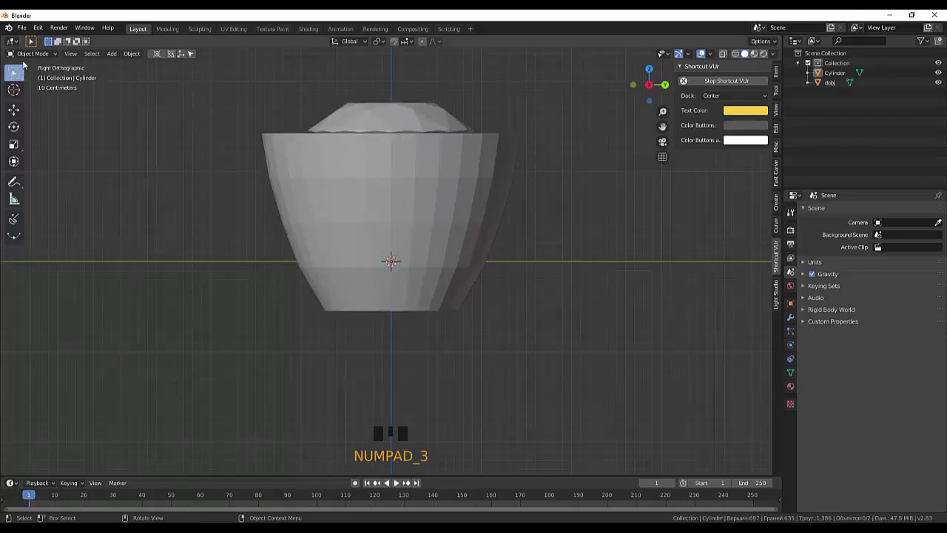
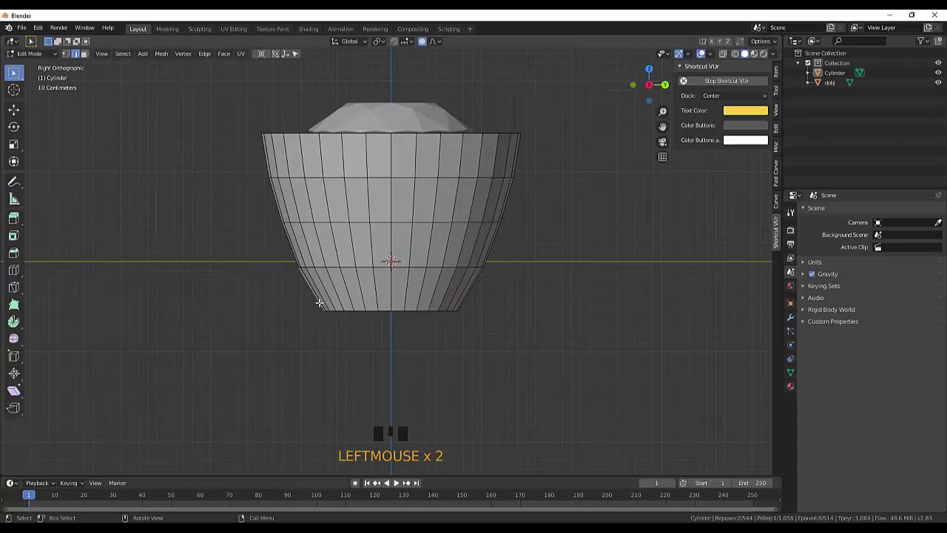
Cut one support loop hugging the cup's base and another just under the top rim.
{"action": "key", "text": "ctrl+r"}
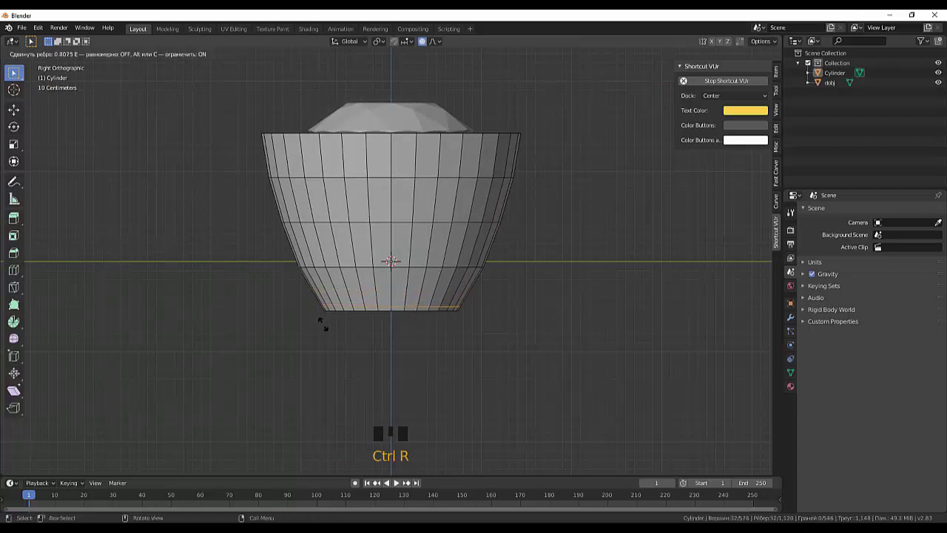
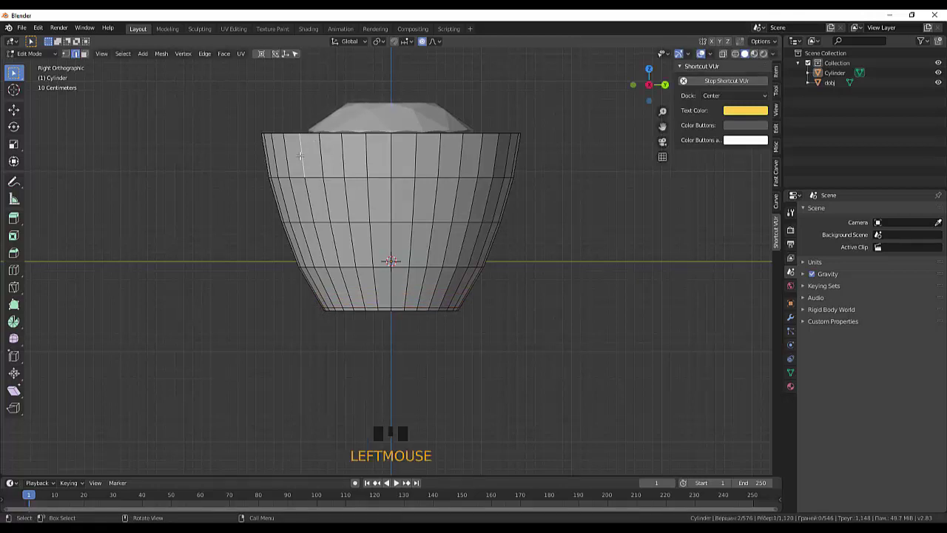
{"action": "key", "text": "ctrl+r"}
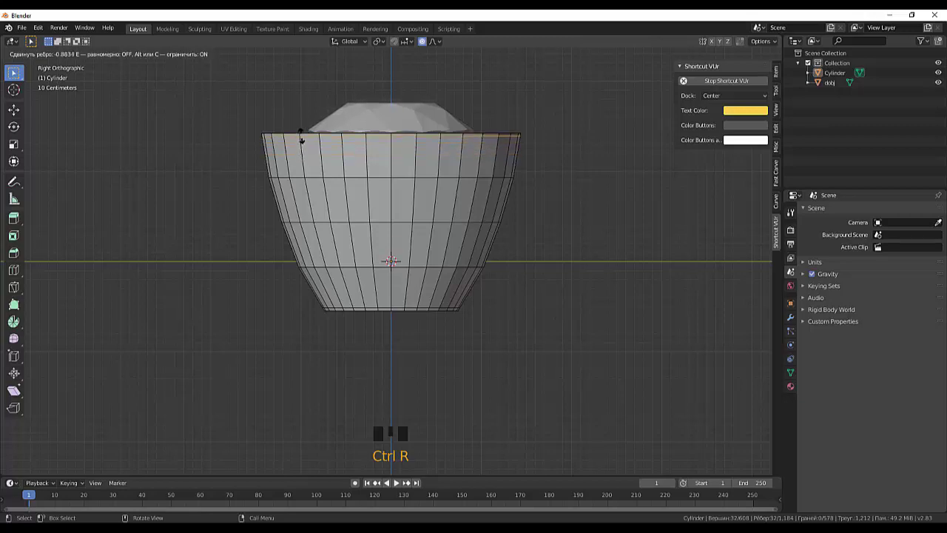
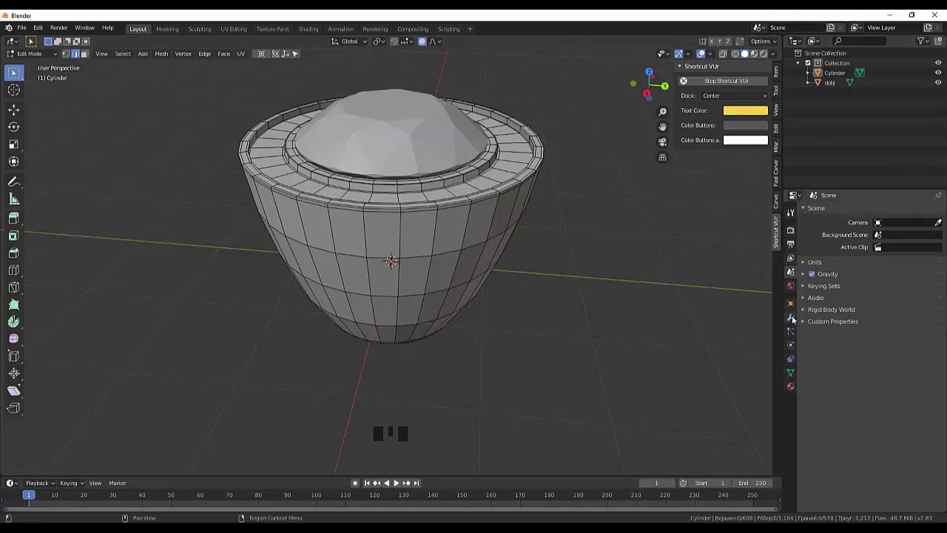
Add a Subdivision Surface modifier to the cup from Modifier Properties and inspect the smoothed shape.
{"action": "left_click", "coordinate": [792, 316]}
{"action": "left_click_drag", "start_coordinate": [823, 214], "coordinate": [766, 379]}
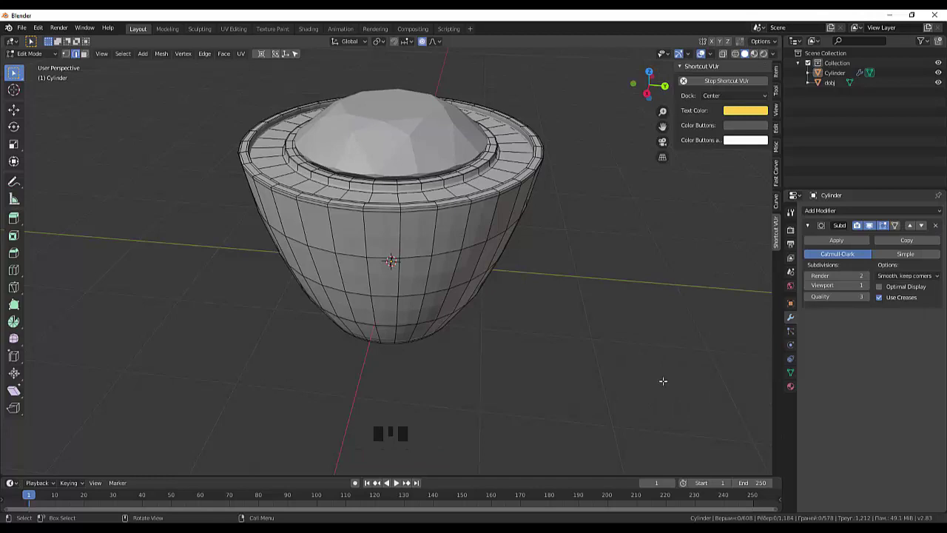
{"action": "left_click_drag", "start_coordinate": [658, 378], "coordinate": [653, 370]}
{"action": "left_click_drag", "start_coordinate": [652, 371], "coordinate": [40, 58]}
{"action": "left_click_drag", "start_coordinate": [40, 58], "coordinate": [582, 289]}
{"action": "left_click_drag", "start_coordinate": [582, 289], "coordinate": [447, 264]}
Orbit to look down into the smoothed cup and at its base, then select the whole object.
{"action": "left_click", "coordinate": [447, 264]}
{"action": "left_click_drag", "start_coordinate": [581, 265], "coordinate": [534, 293]}
{"action": "left_click", "coordinate": [535, 293]}
{"action": "left_click_drag", "start_coordinate": [557, 284], "coordinate": [603, 81]}
{"action": "scroll", "scroll_direction": "up", "scroll_amount": 3}
{"action": "left_click", "coordinate": [487, 278]}
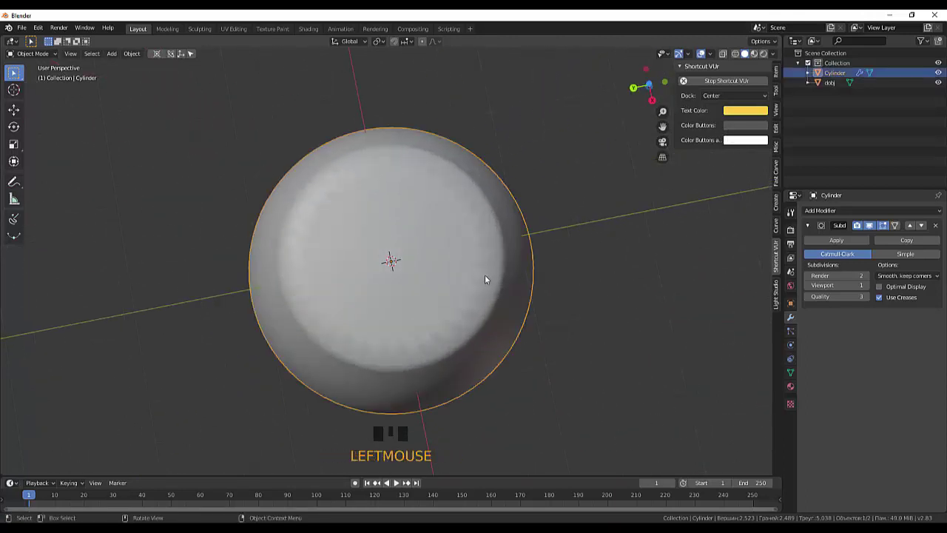
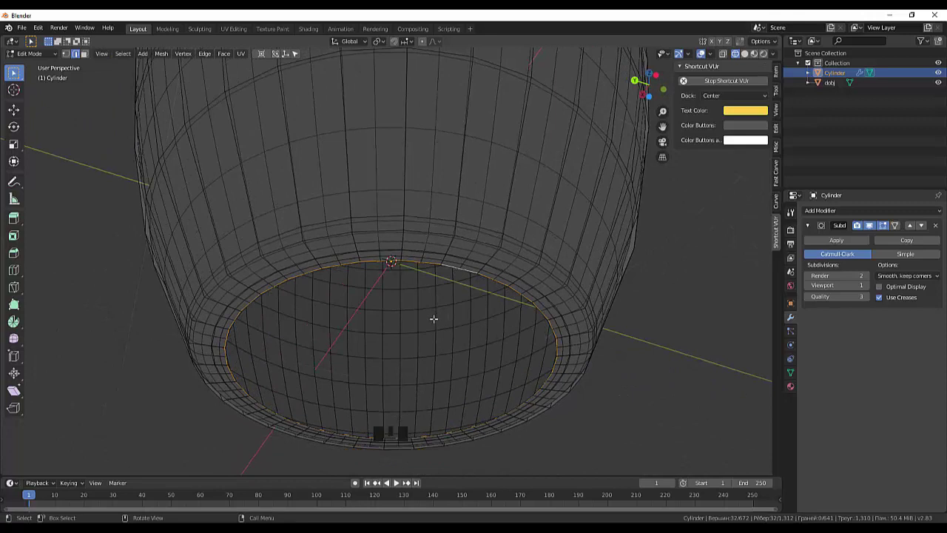
Extrude the inner bottom ring up through the body and scale it outward to form the interior wall.
{"action": "key", "text": "e"}
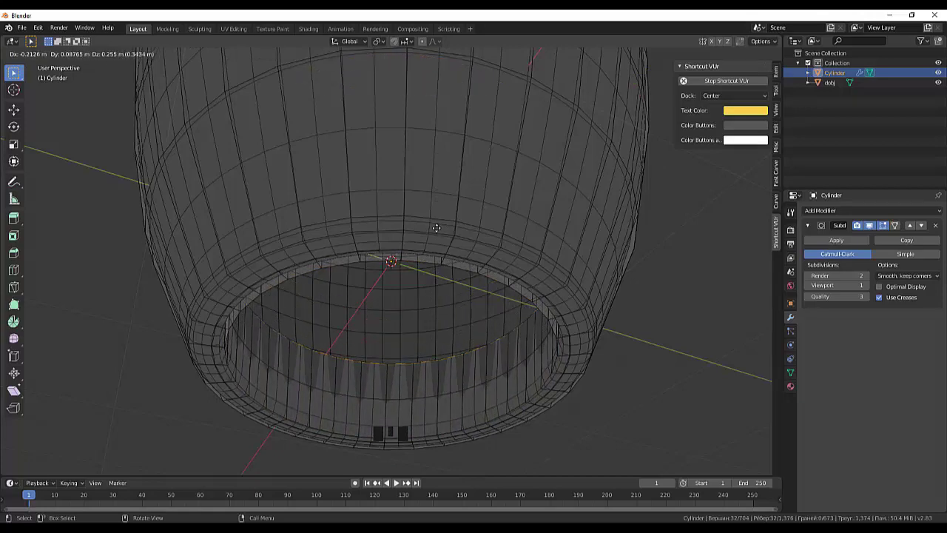
{"action": "key", "text": "KP_3"}
{"action": "scroll", "scroll_direction": "down", "scroll_amount": 3}
{"action": "left_click", "coordinate": [722, 56]}
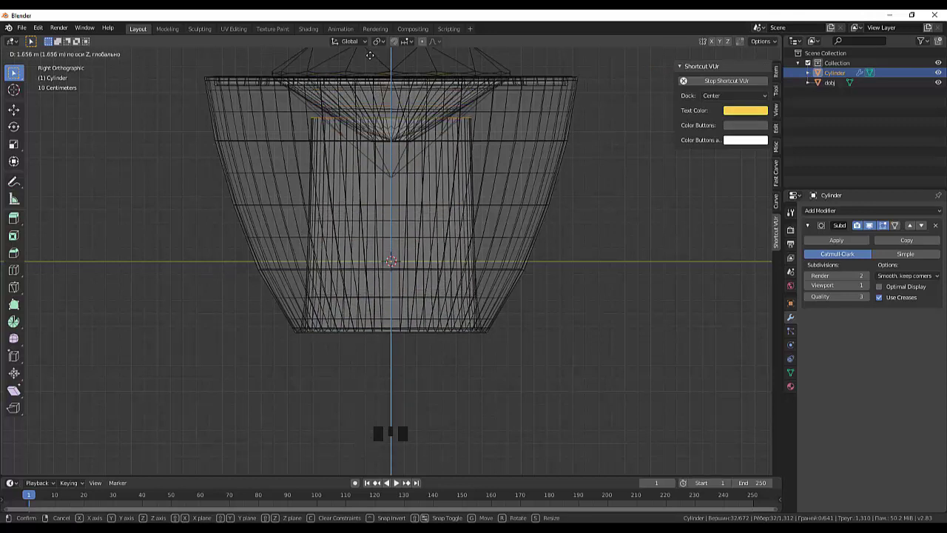
{"action": "key", "text": "s"}
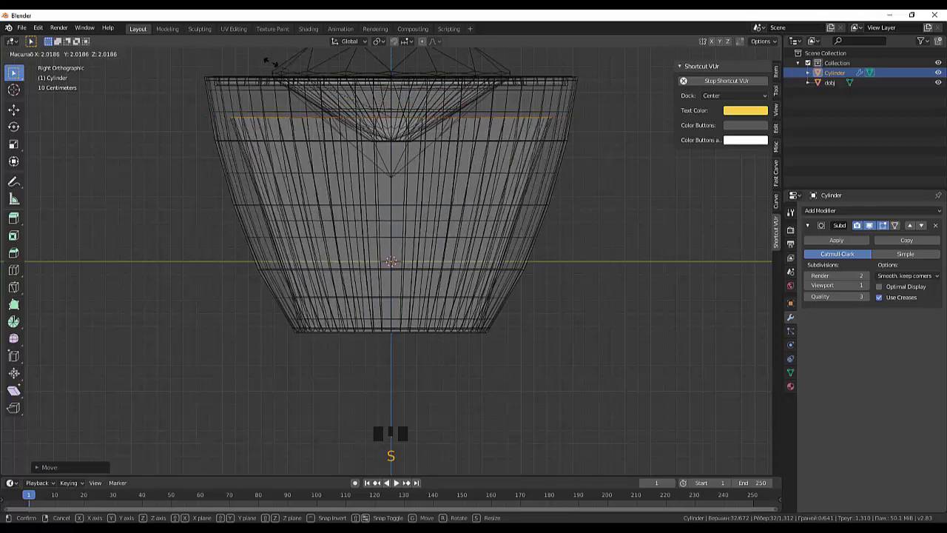
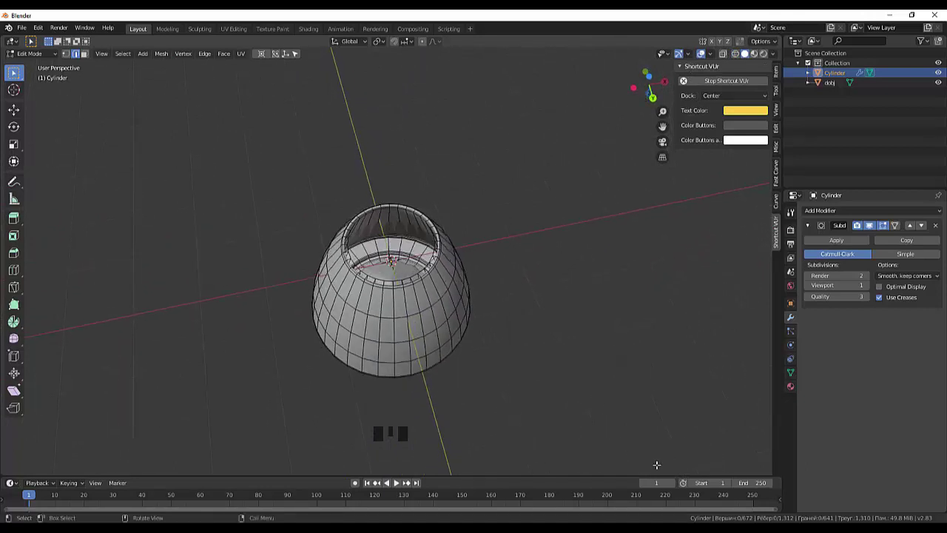
Cut support loops at the inner wall's bottom and hugging the inner lip of the opening.
{"action": "scroll", "scroll_direction": "up", "scroll_amount": 3}
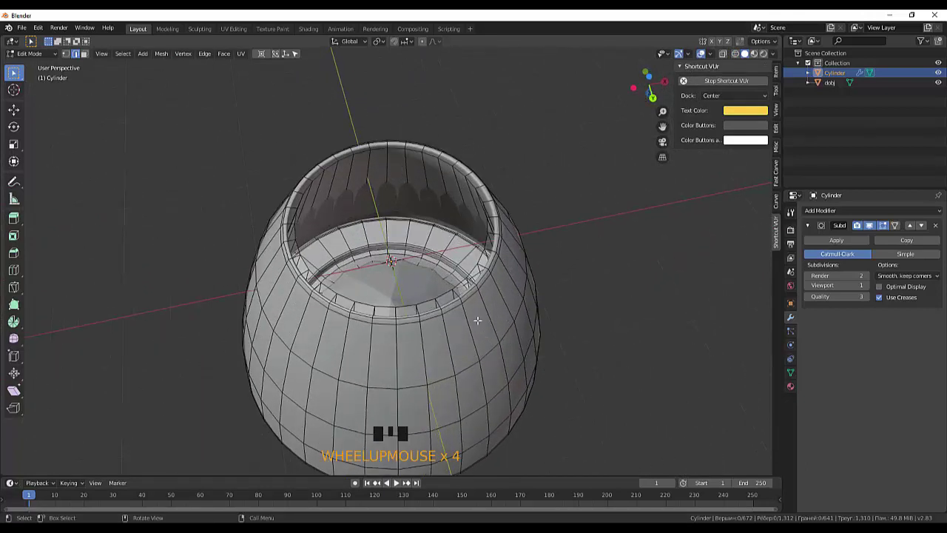
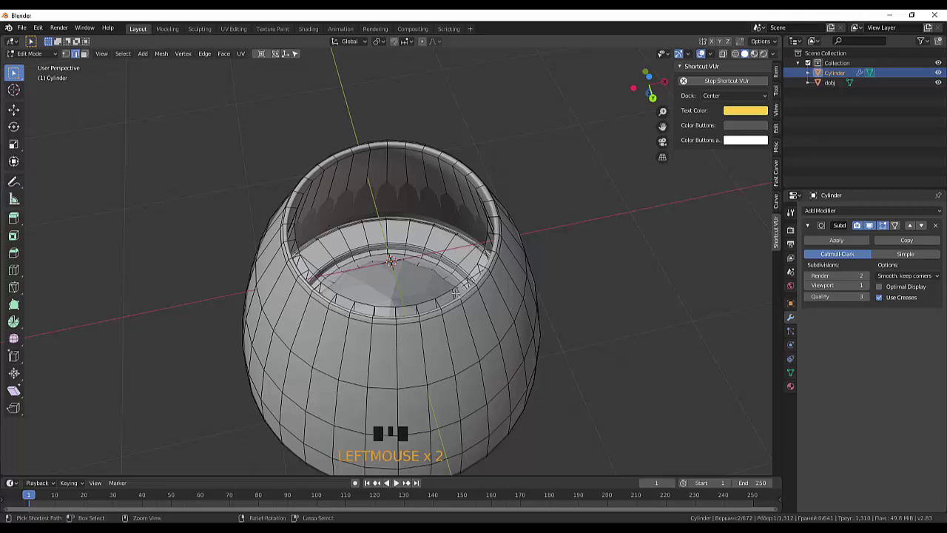
{"action": "key", "text": "ctrl+r"}
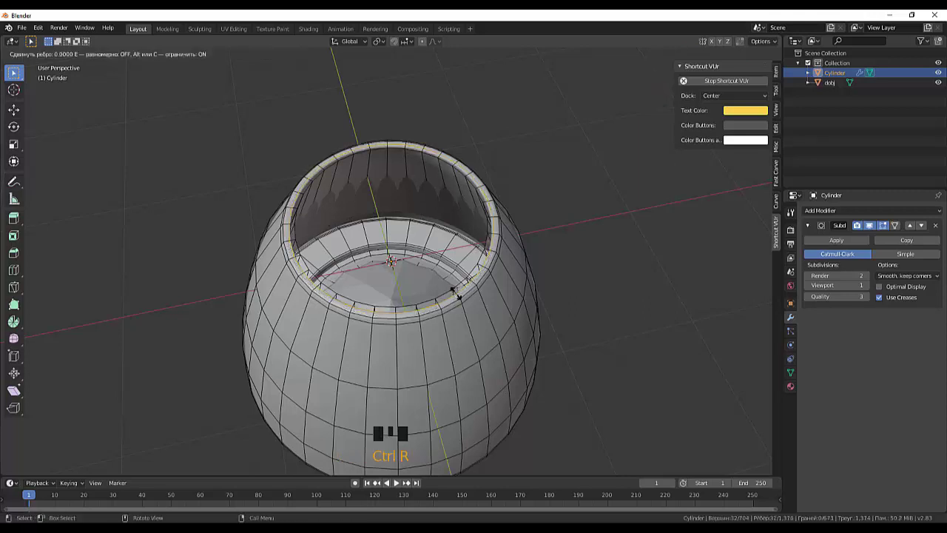
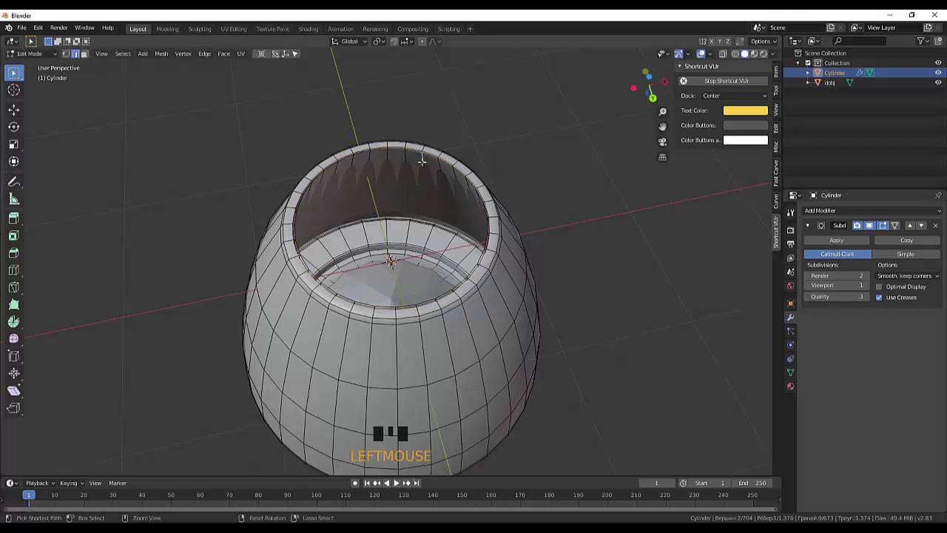
{"action": "key", "text": "ctrl+r"}
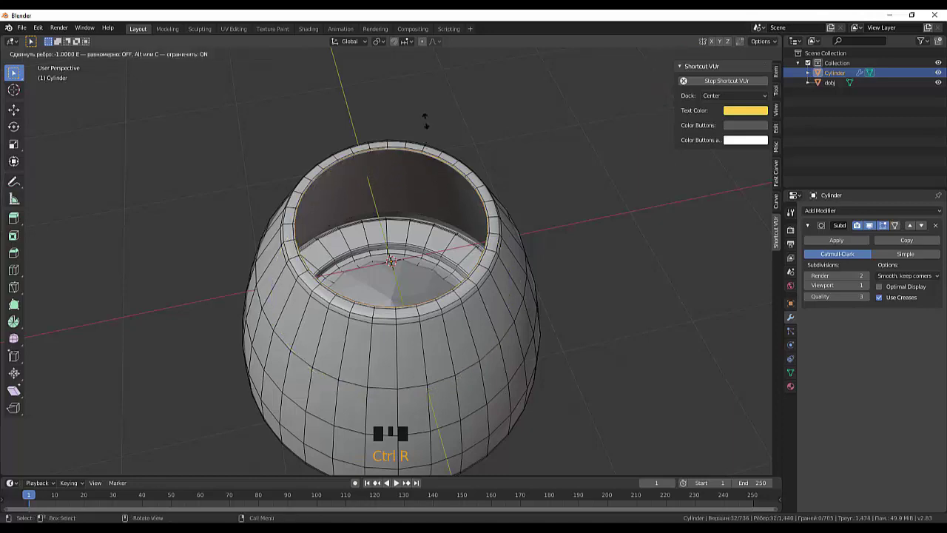